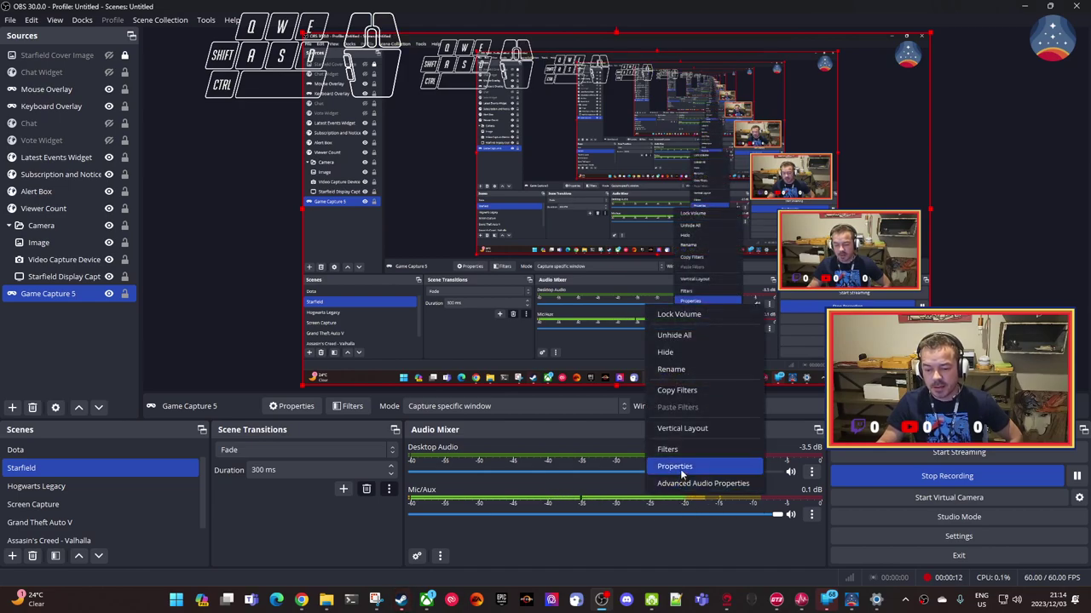
- Bring up the Mic/Aux Filters window listing Noise Gate, Prelimiter, Compressor and Limiter, moved to the left
click(679, 455)
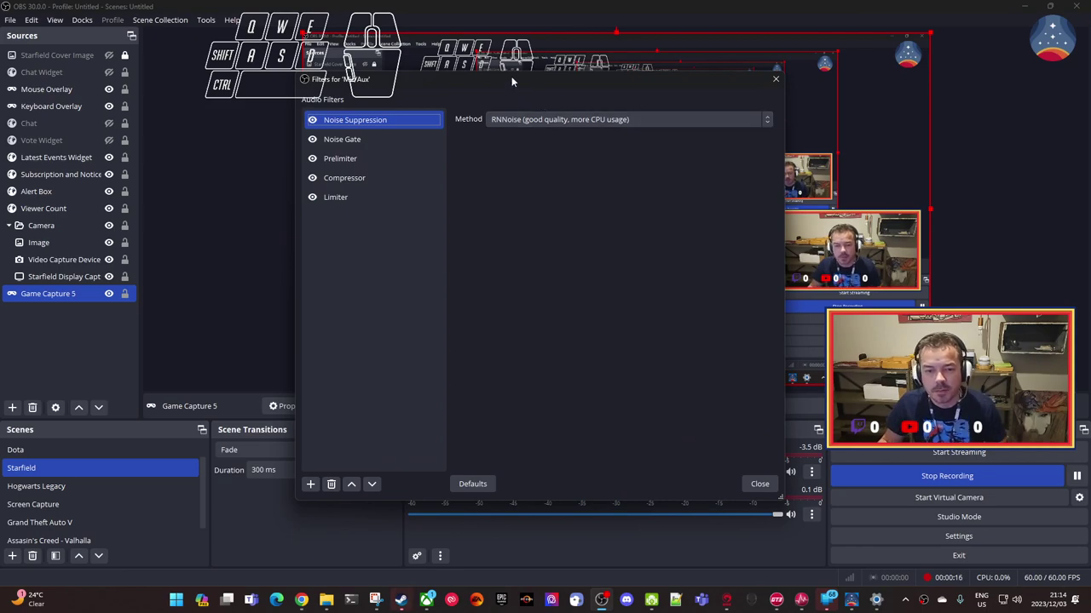
drag(516, 82, 402, 94)
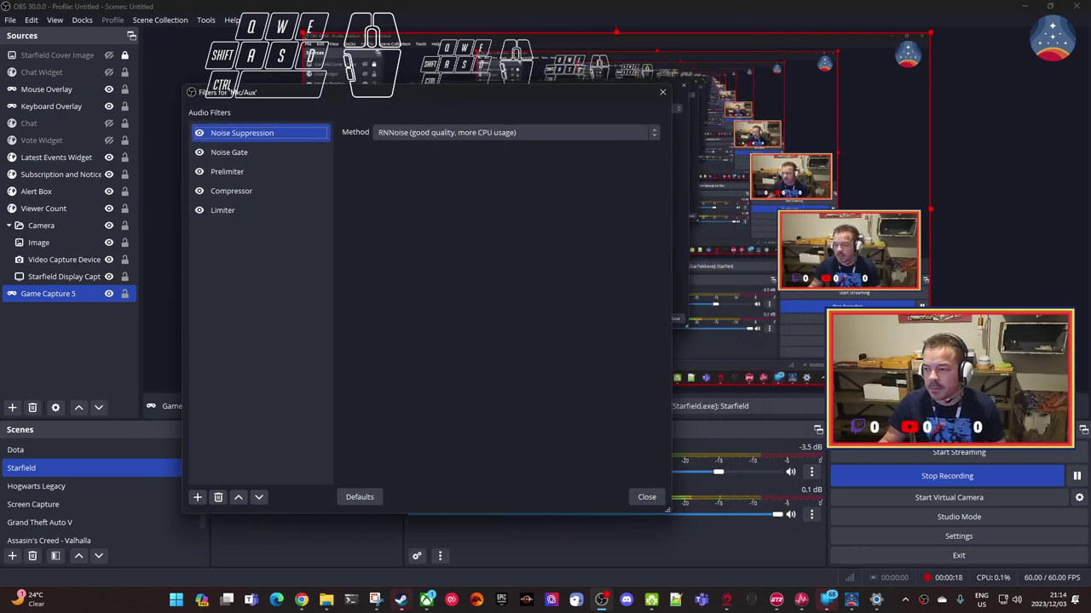
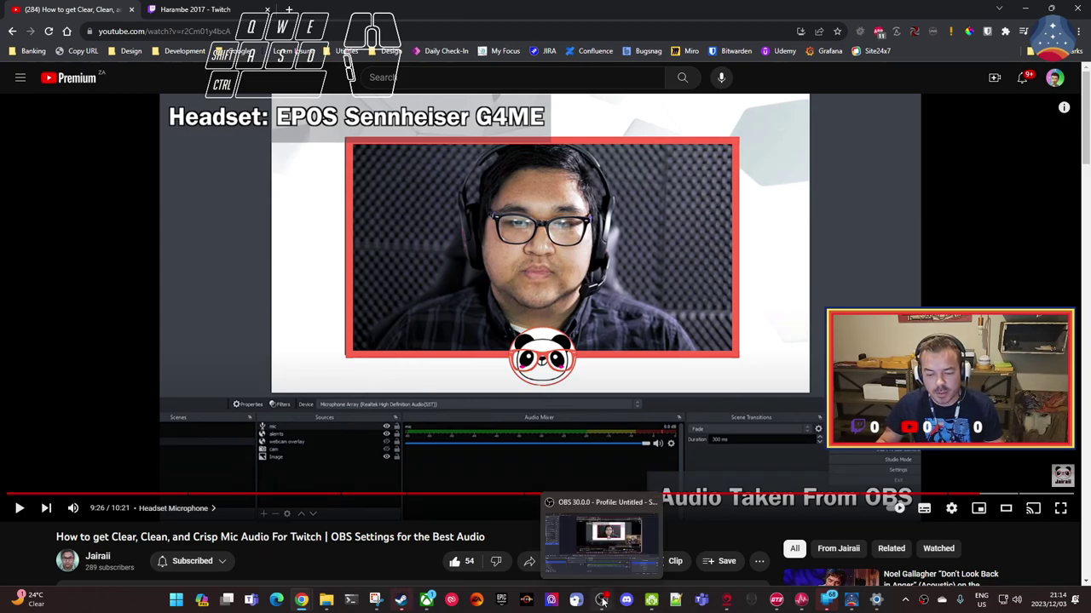
- Review the Noise Gate, Prelimiter and Limiter values in the filter list
click(265, 427)
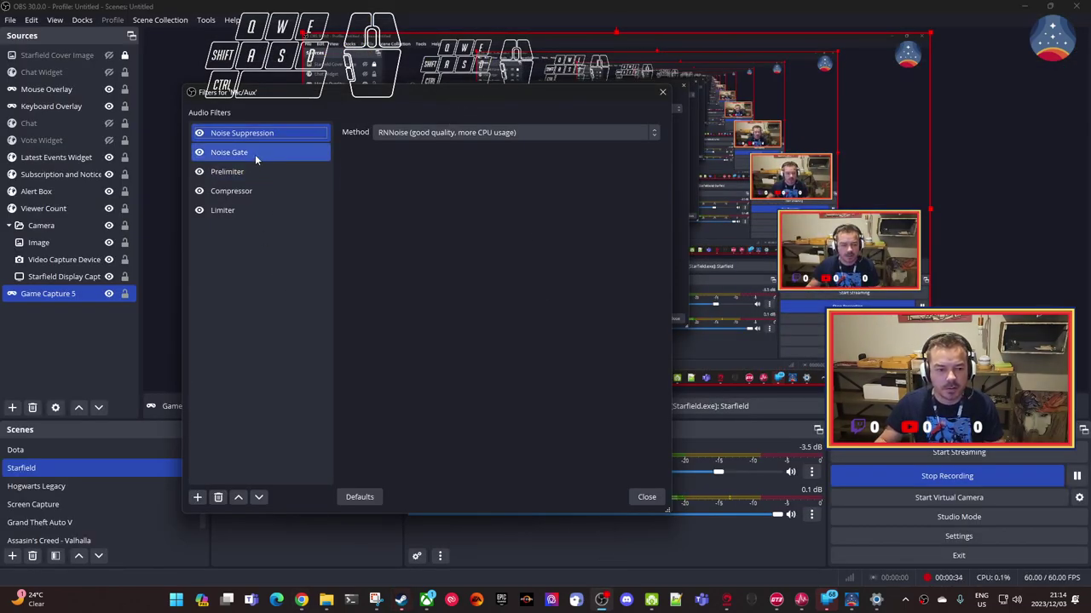
click(257, 160)
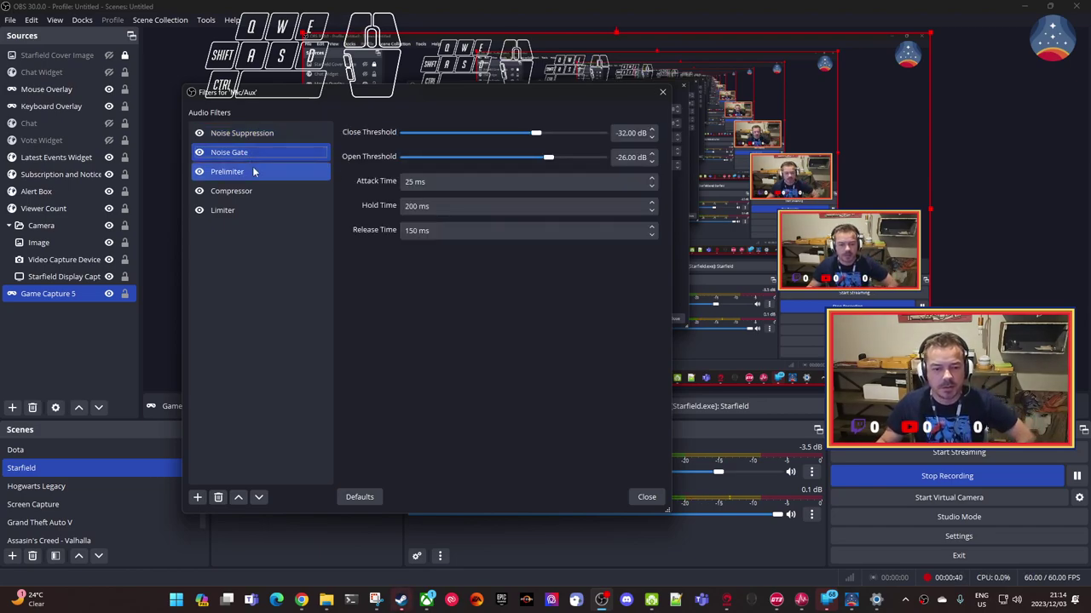
click(259, 173)
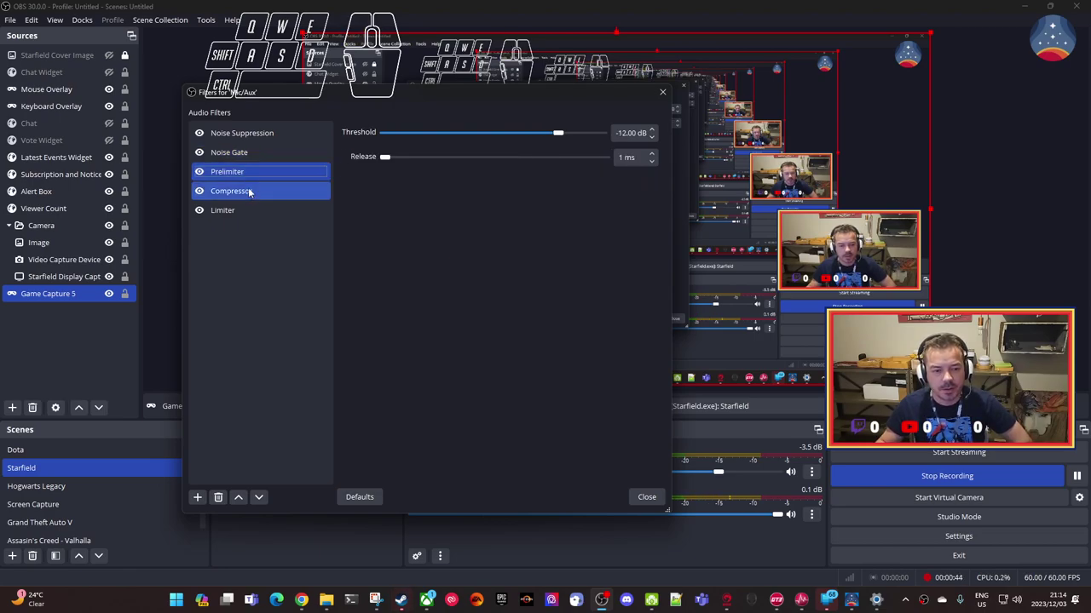
click(202, 501)
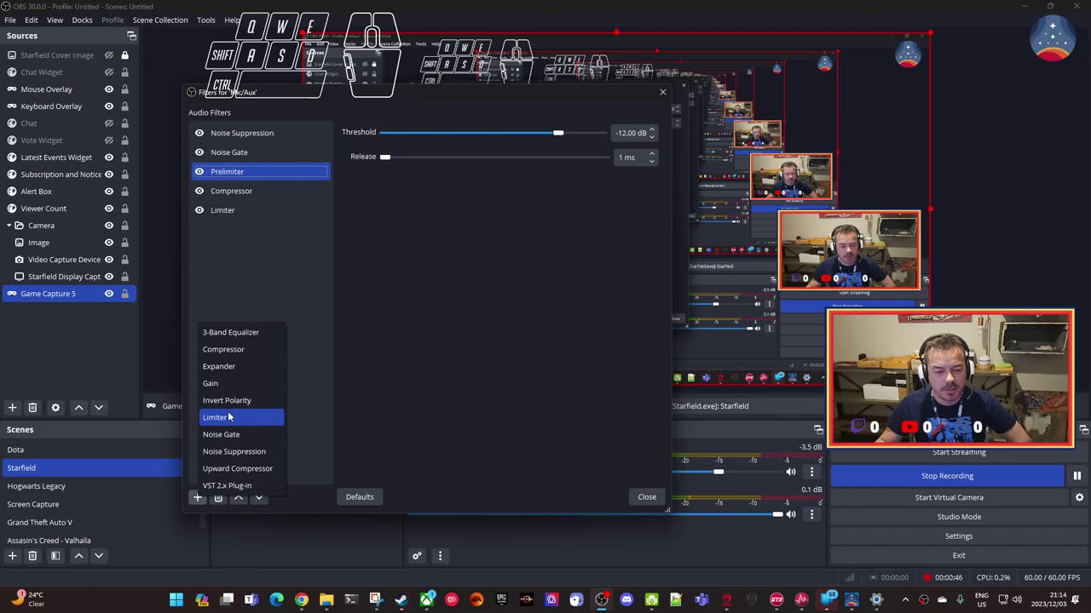
click(254, 275)
click(247, 217)
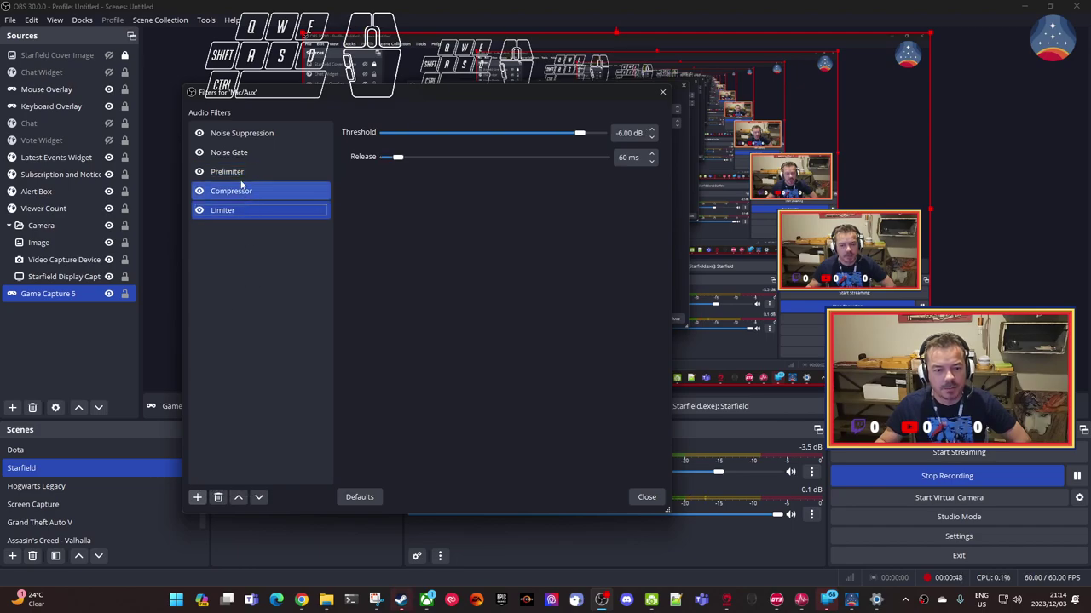
- Raise the Prelimiter release time from 1 ms to about 30 ms
click(240, 178)
drag(389, 160, 396, 167)
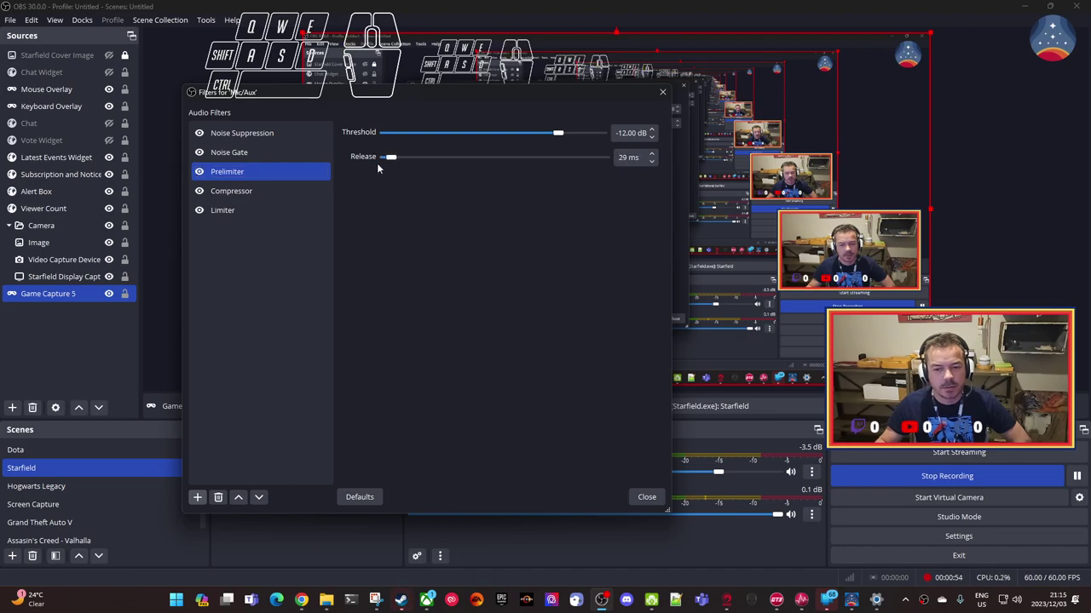
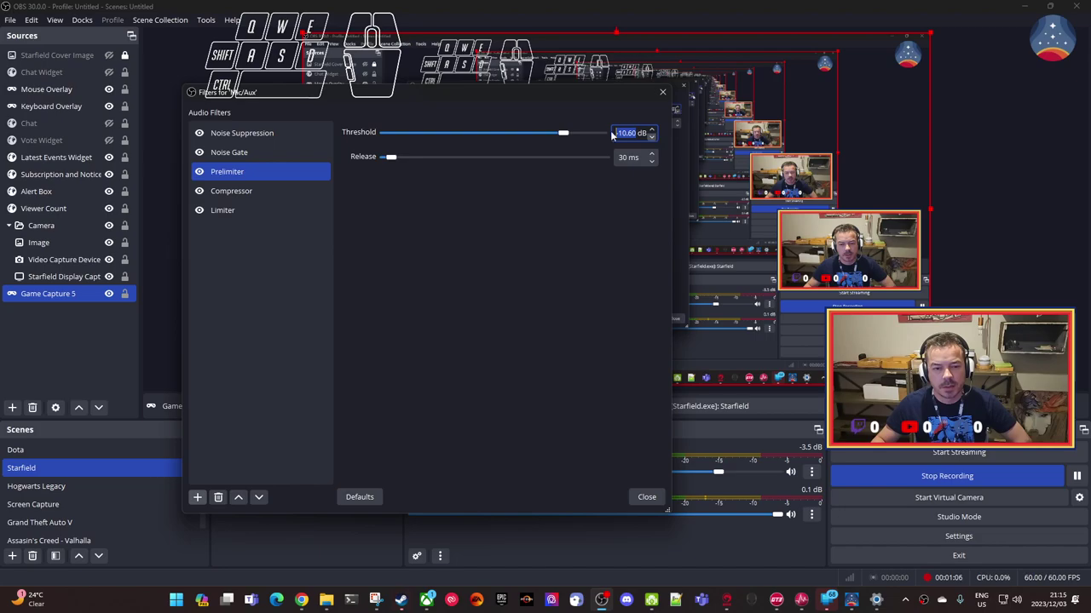
click(244, 197)
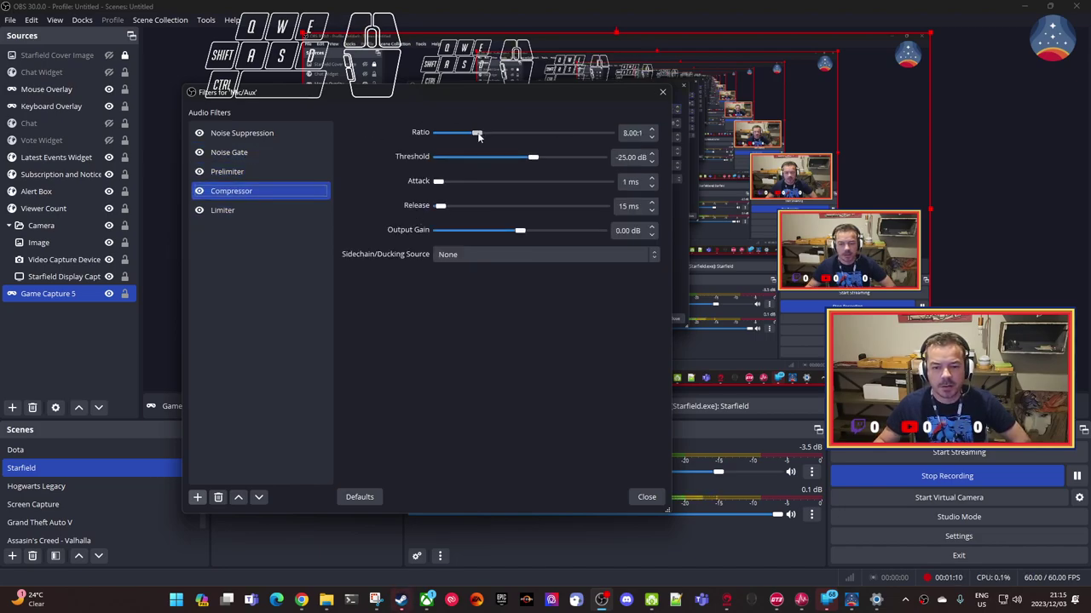
click(483, 138)
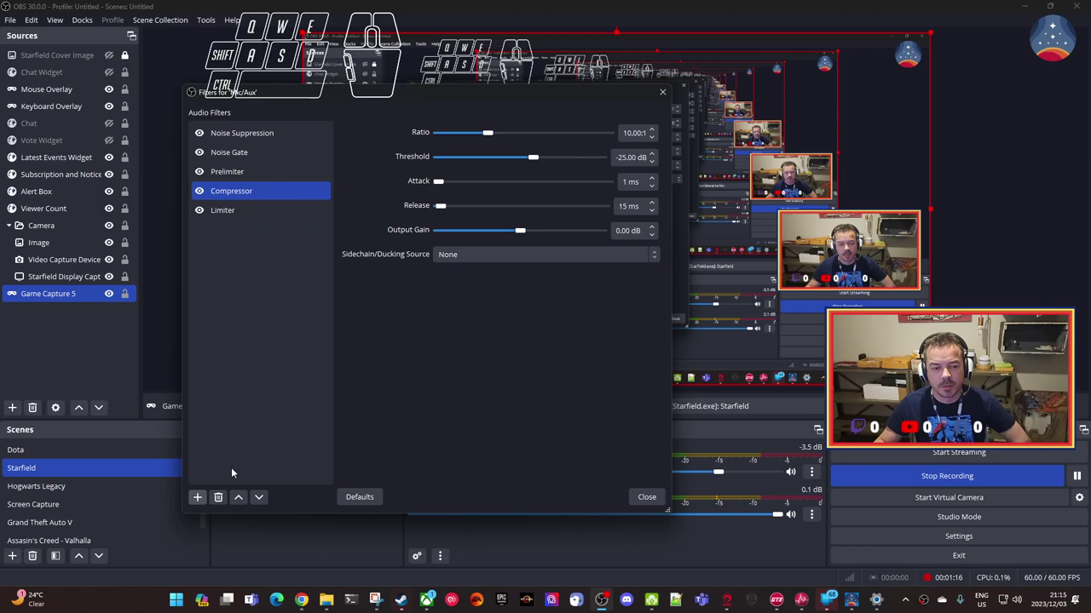
click(201, 502)
click(232, 360)
click(405, 322)
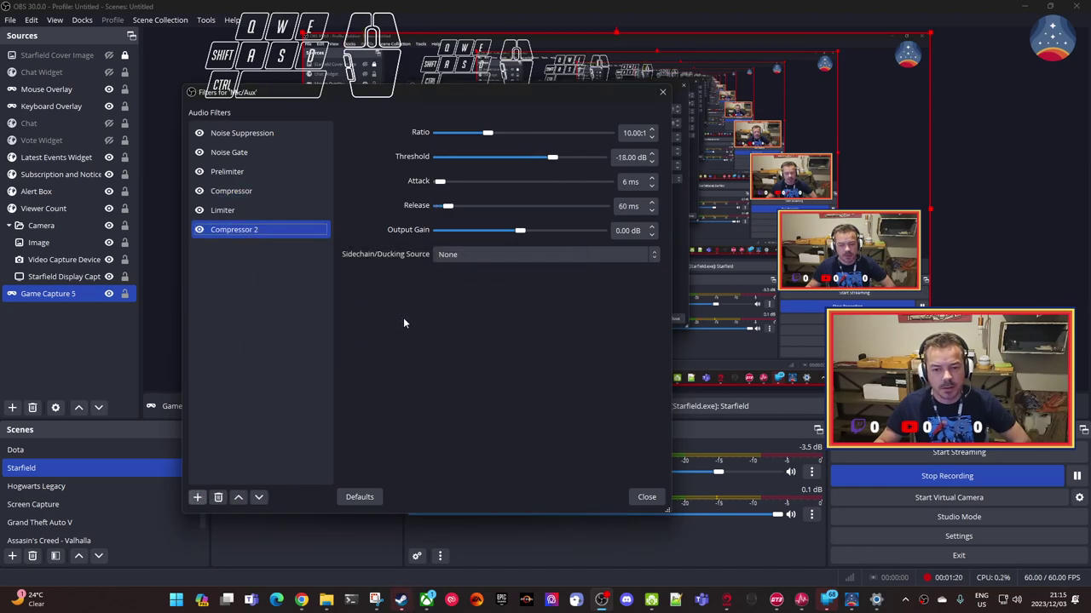
click(225, 502)
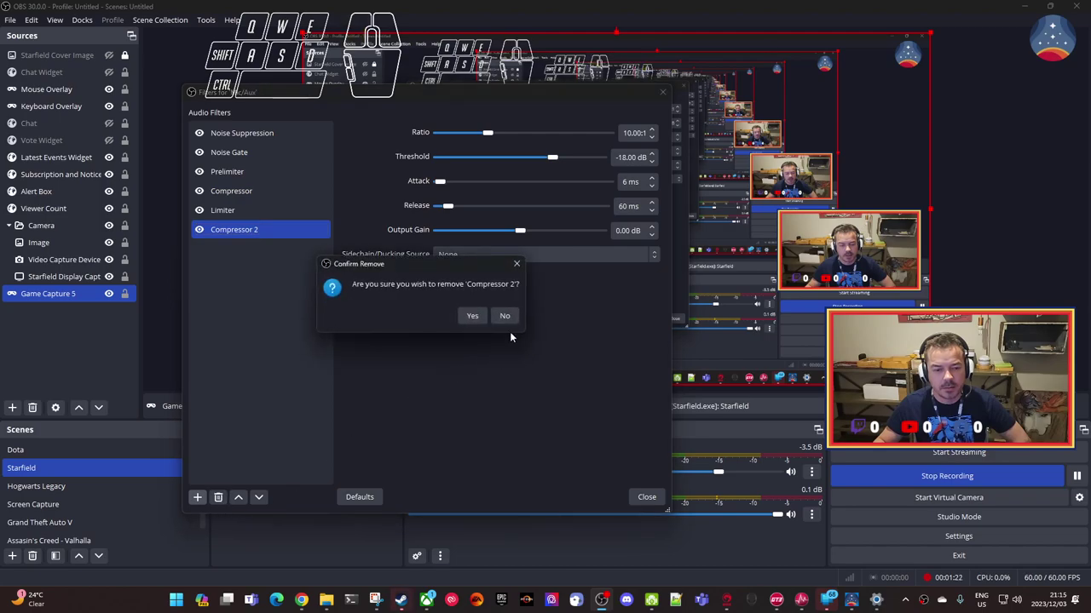
click(477, 319)
click(250, 196)
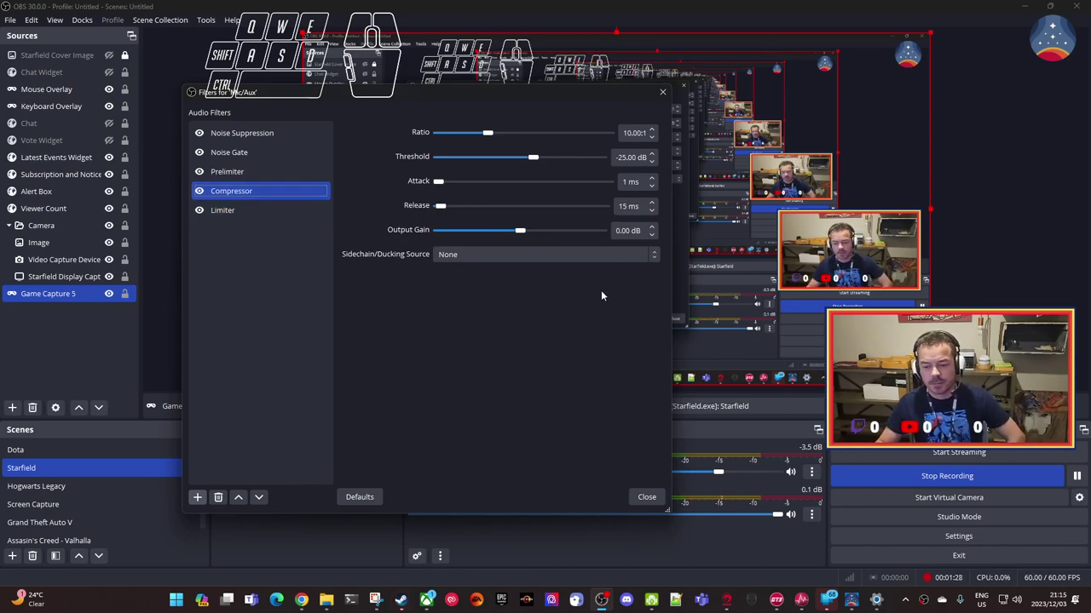
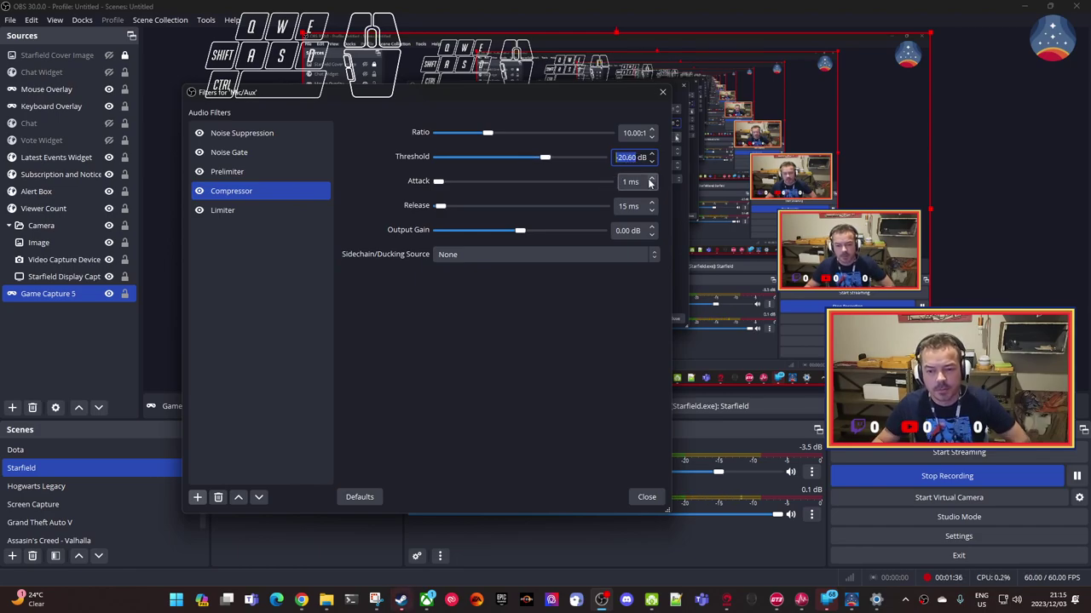
- Adjust the Compressor output gain with the slider, pushing it up to around 32 dB at -20 dB threshold
scroll(down, 3)
scroll(down, 3)
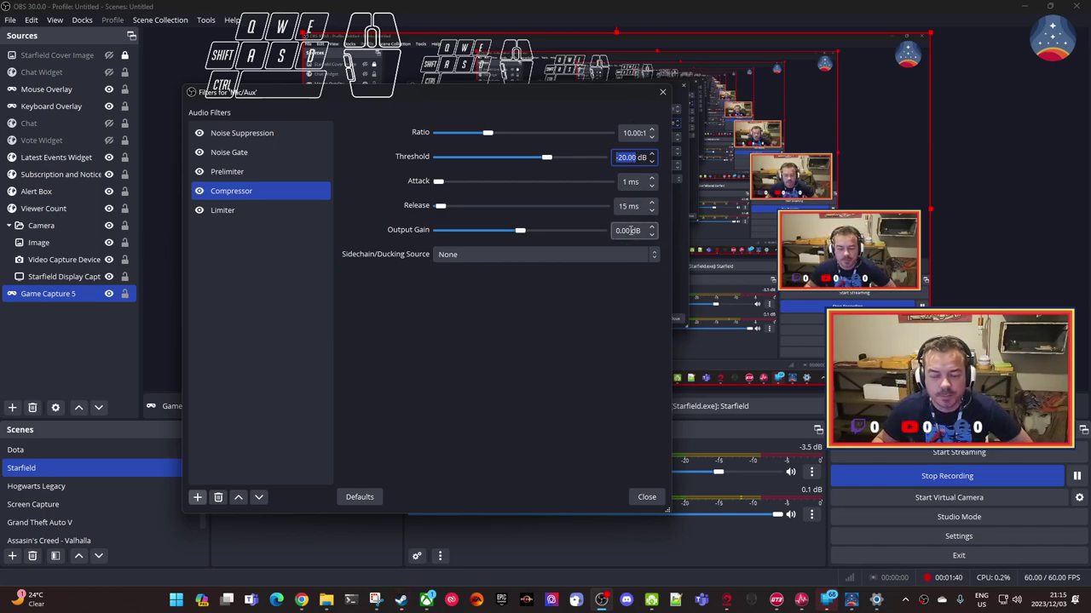
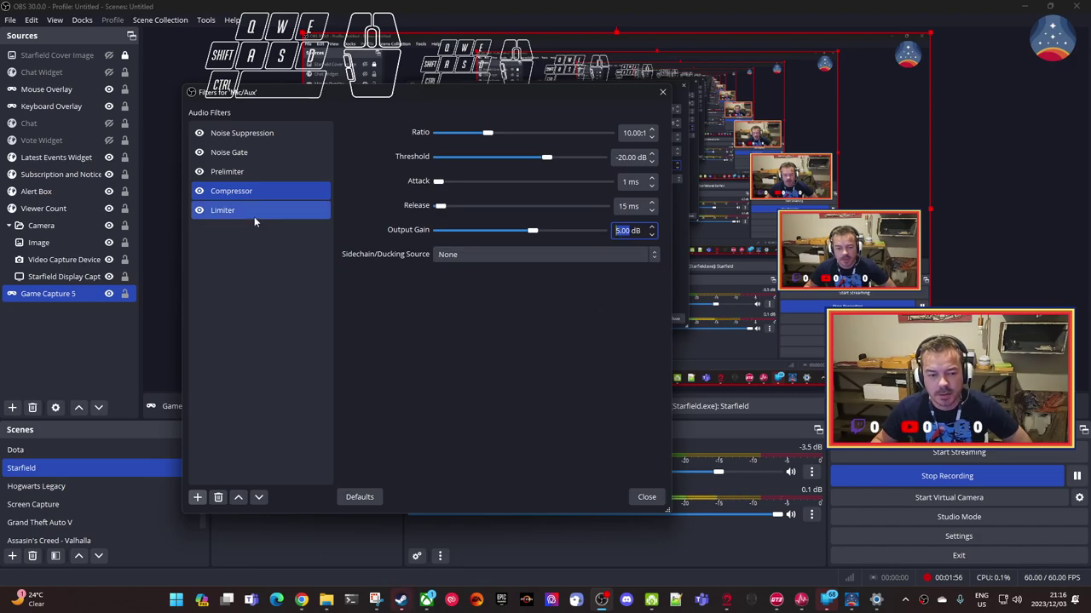
click(257, 221)
click(258, 201)
drag(540, 235, 630, 246)
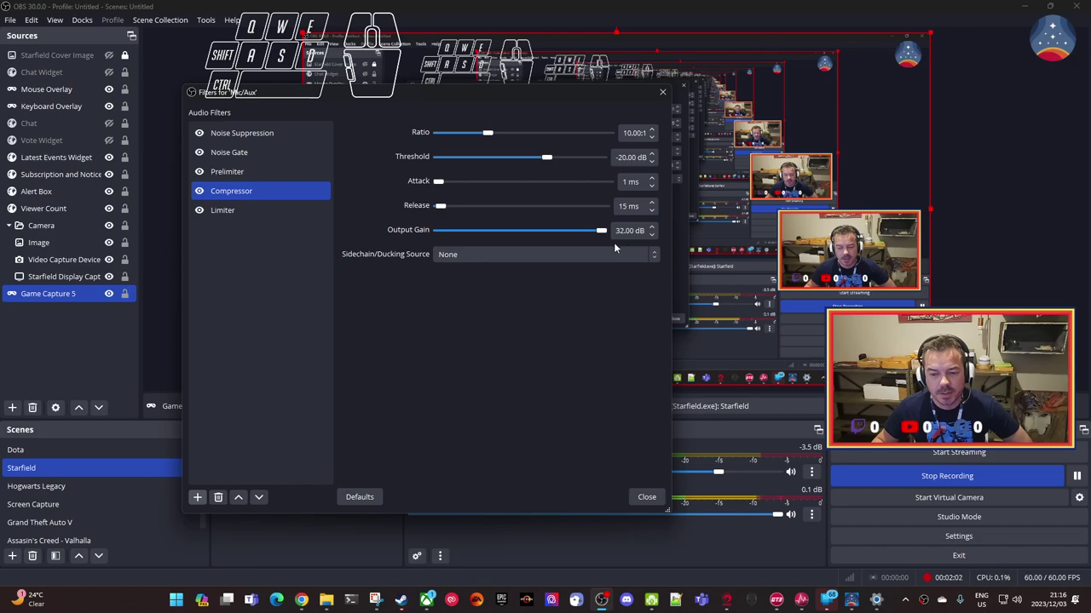
drag(603, 236, 590, 236)
drag(594, 235, 611, 240)
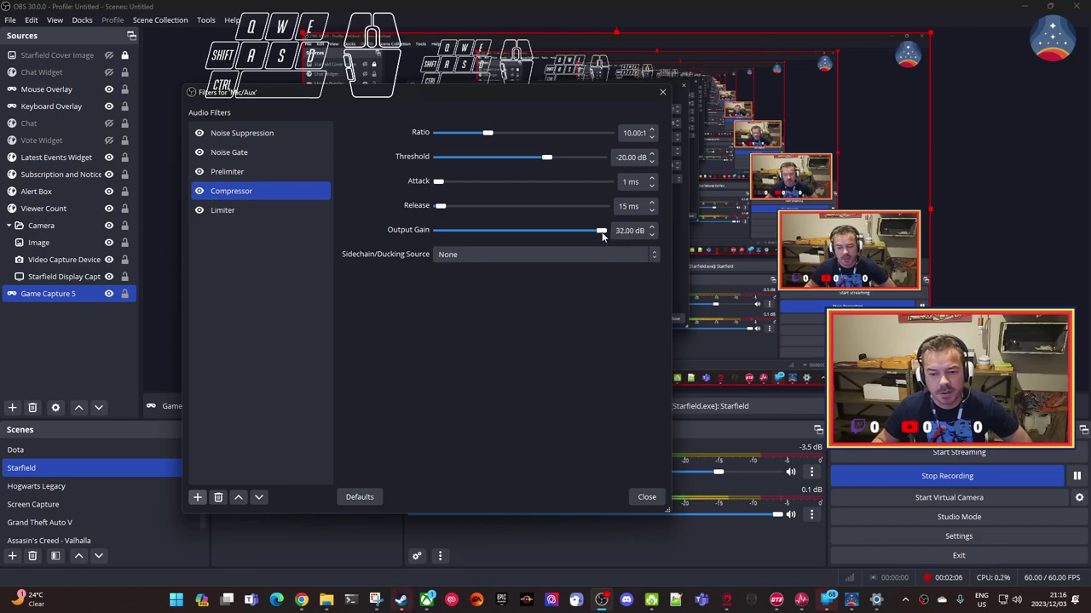
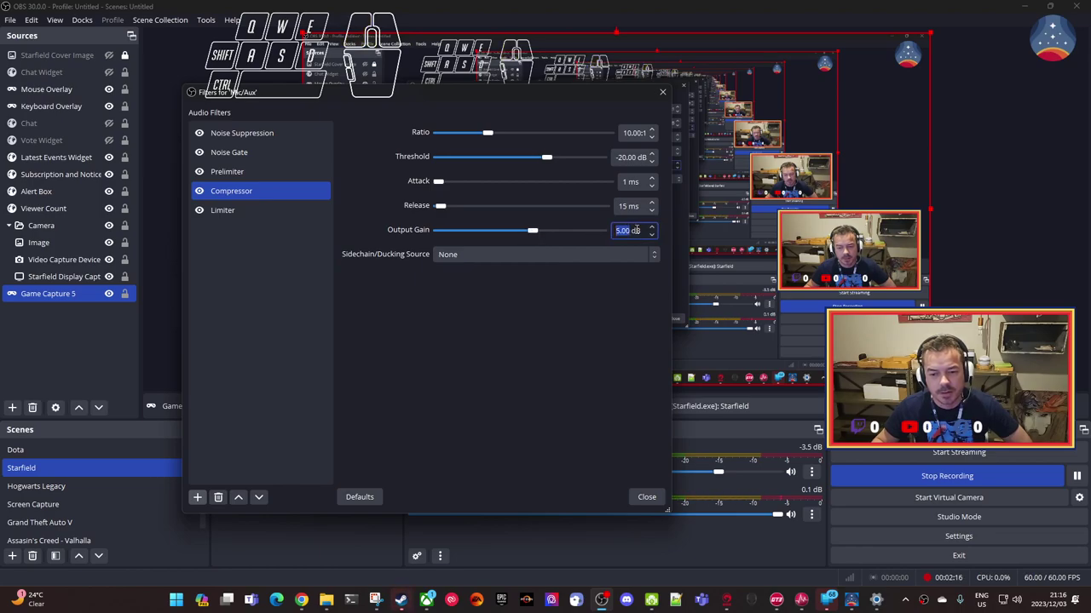
- Check the Limiter and Prelimiter settings, then close the Filters window back to the main OBS view
click(271, 216)
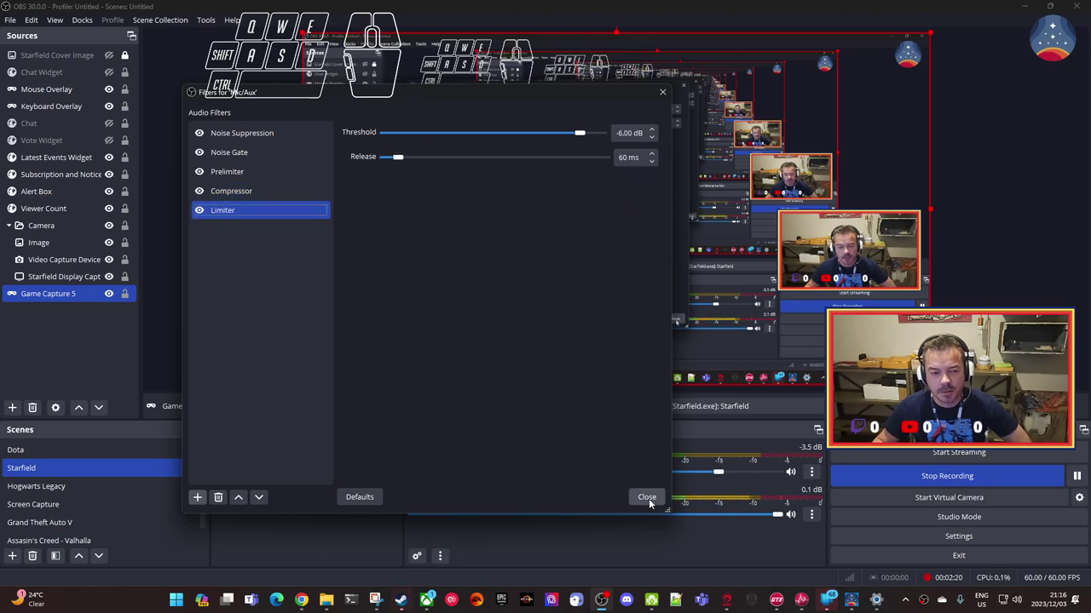
click(258, 177)
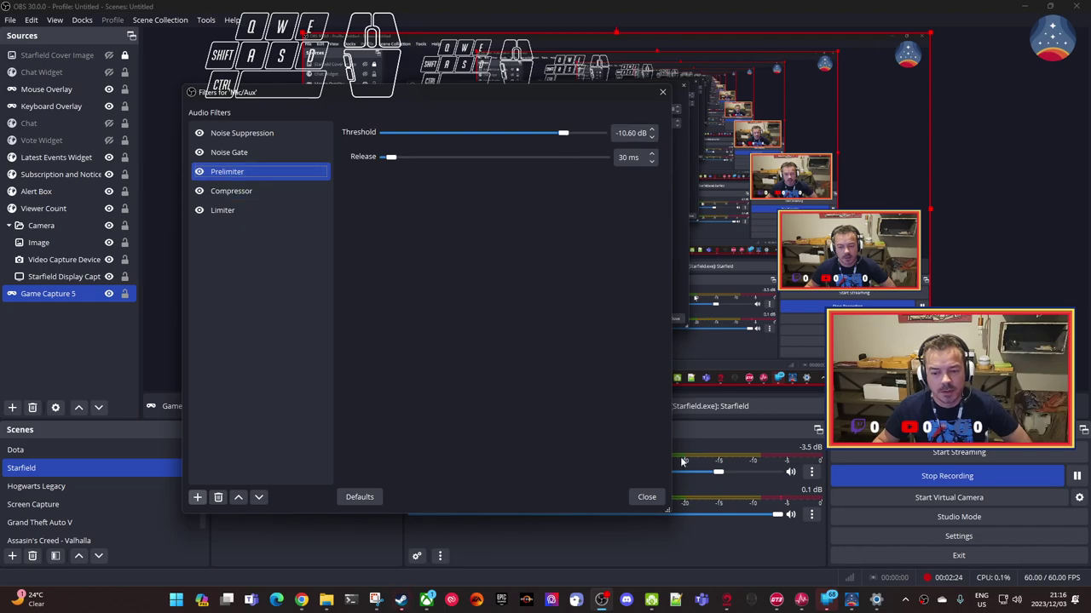
click(660, 501)
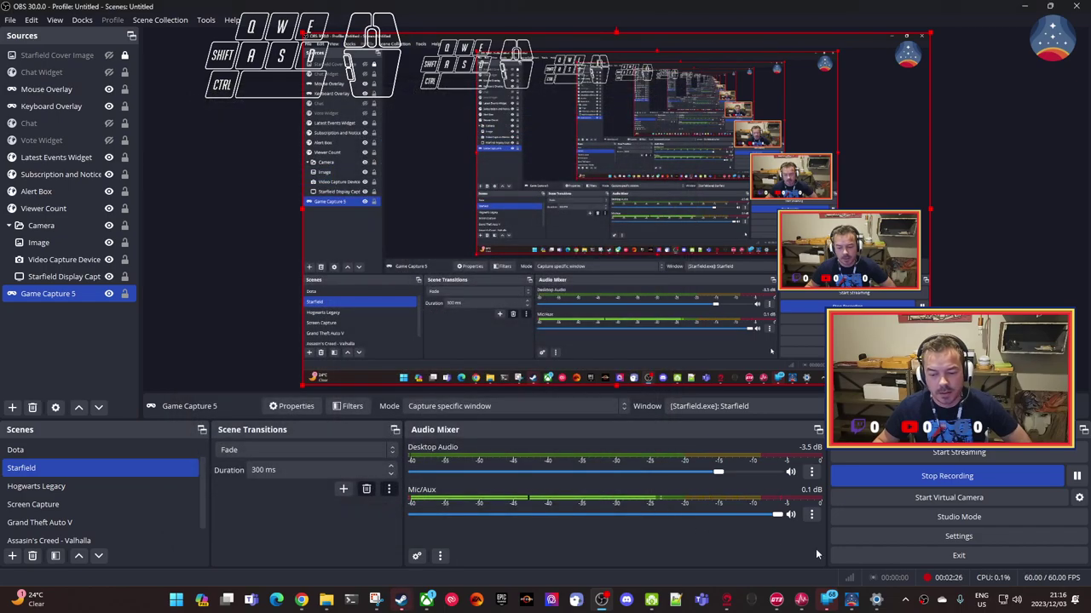
click(858, 603)
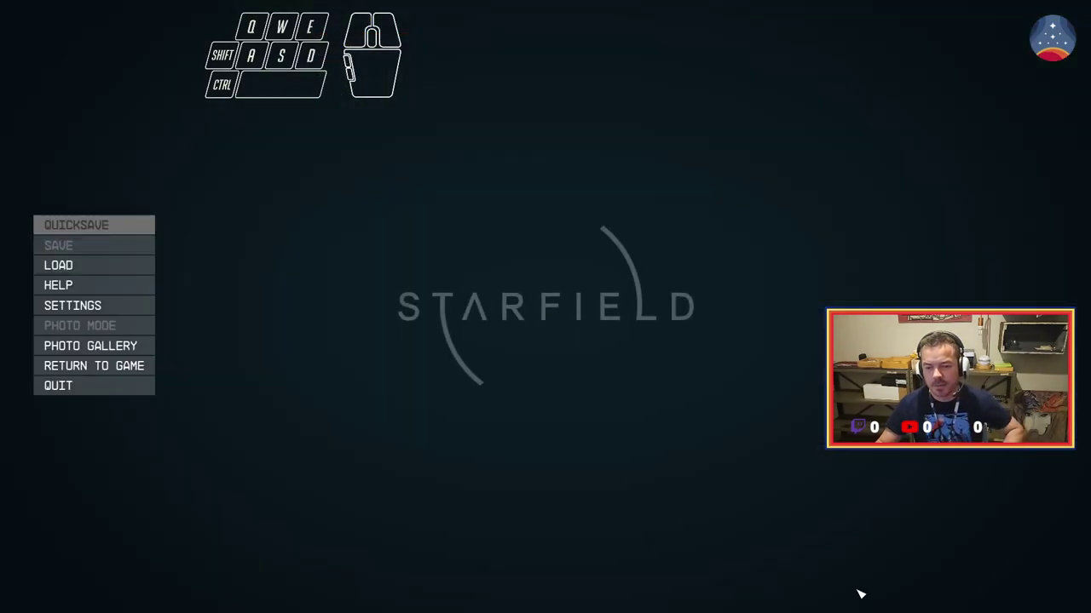
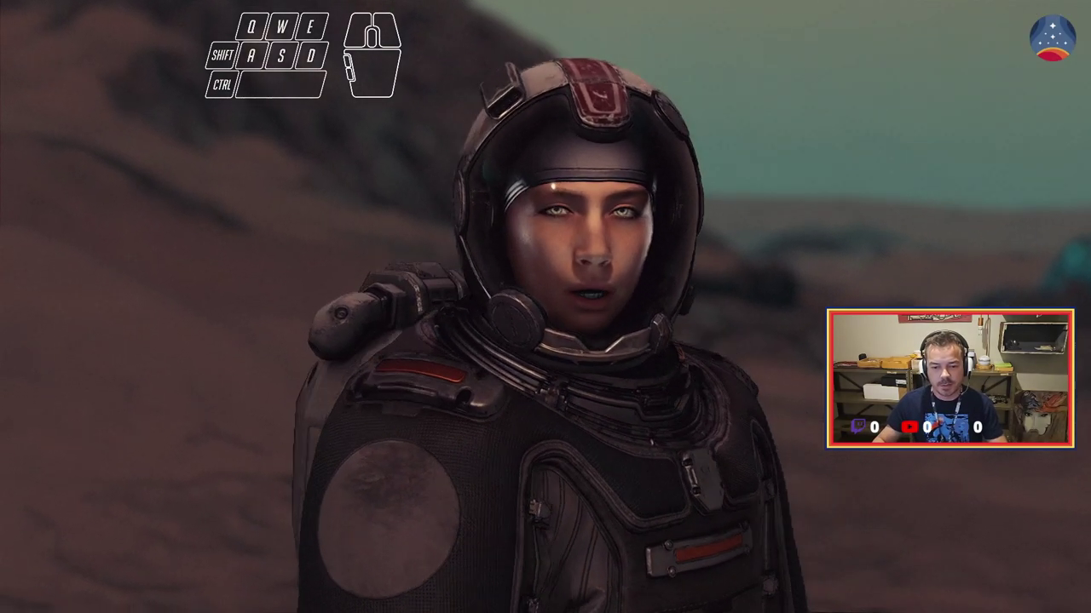
key(s)
key(s)
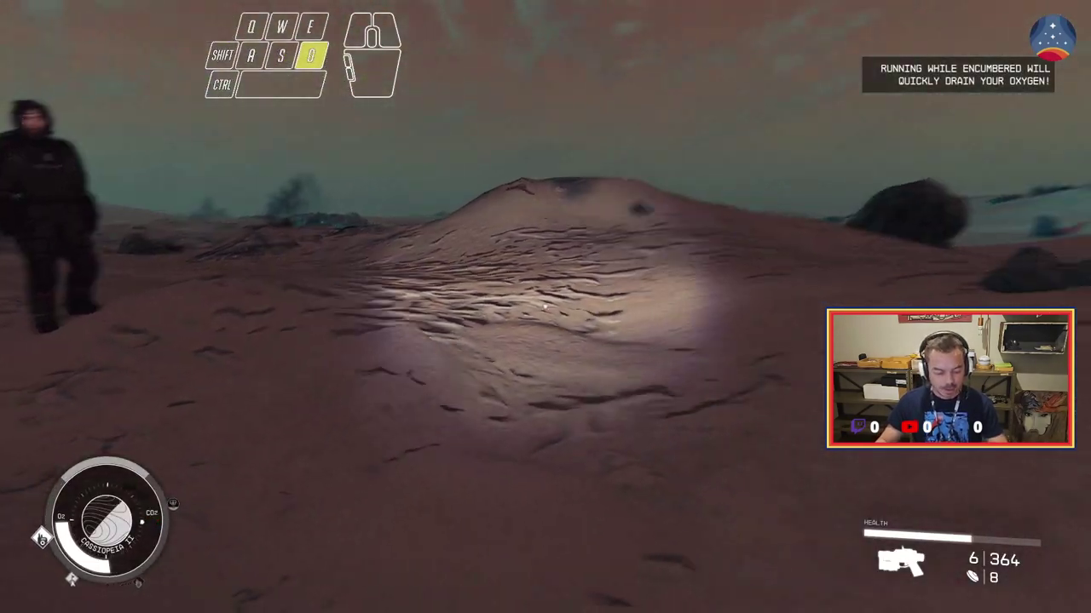
key(d)
click(113, 455)
key(w)
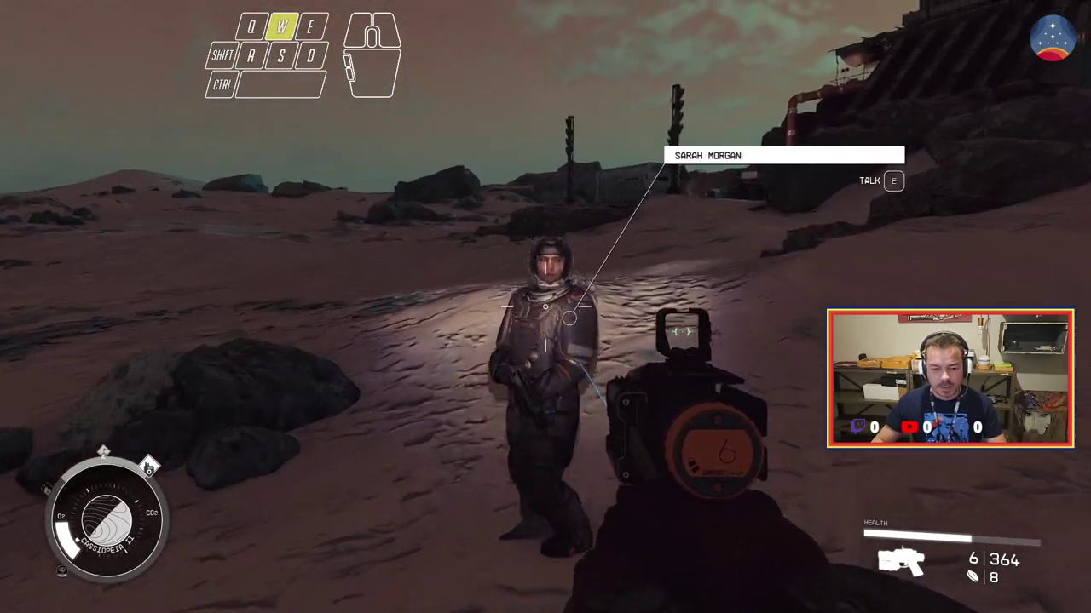
right_click(148, 470)
key(s)
key(d)
key(w)
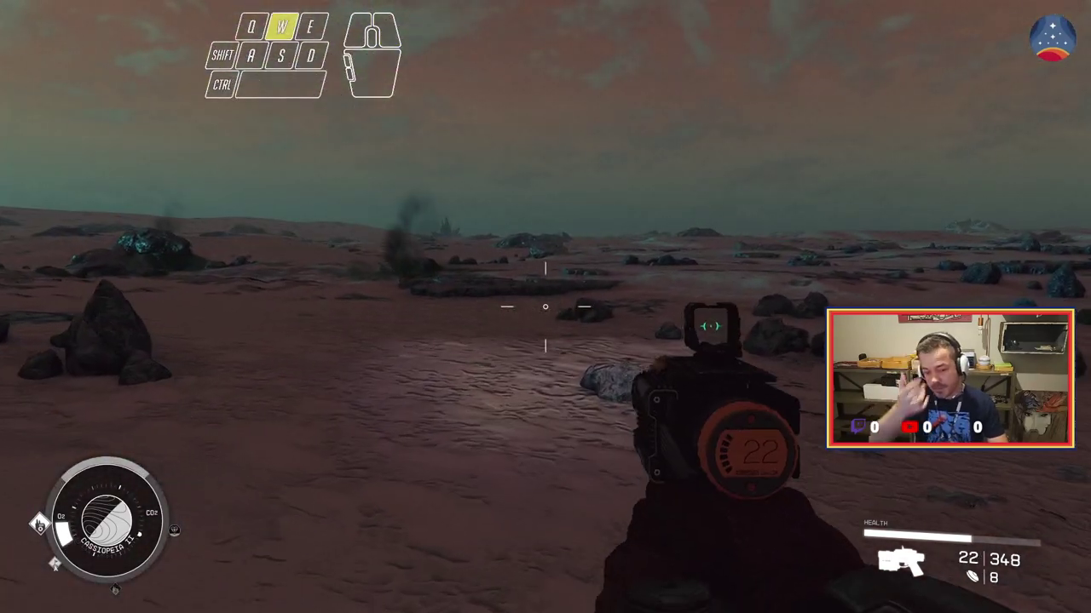